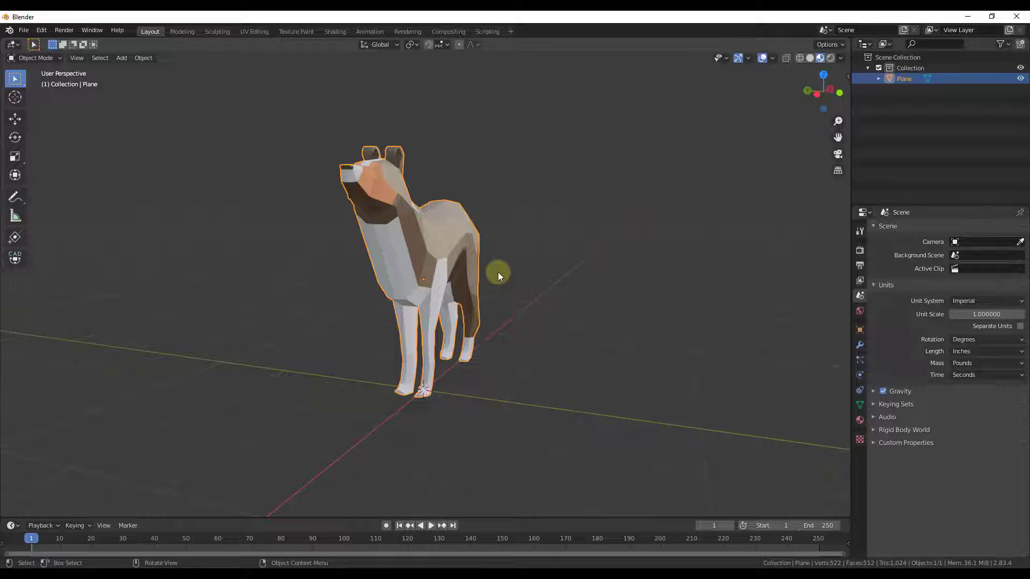
Step: Deselect the dog model and bring up the list of objects to add
key("n")
left_click(531, 304)
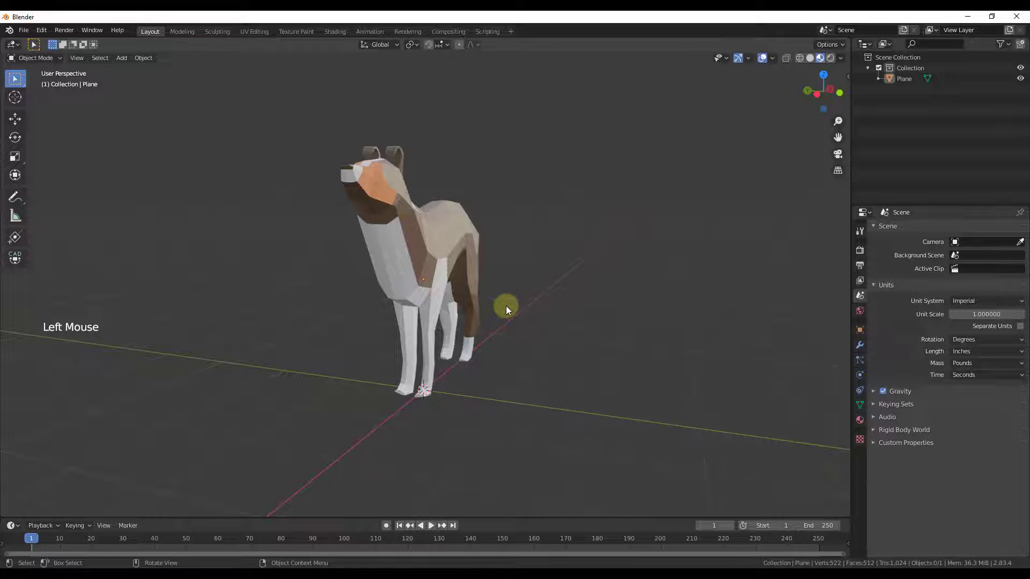
Step: Add a Lattice object around the dog and view it from the side, zoomed out
key("shift+a")
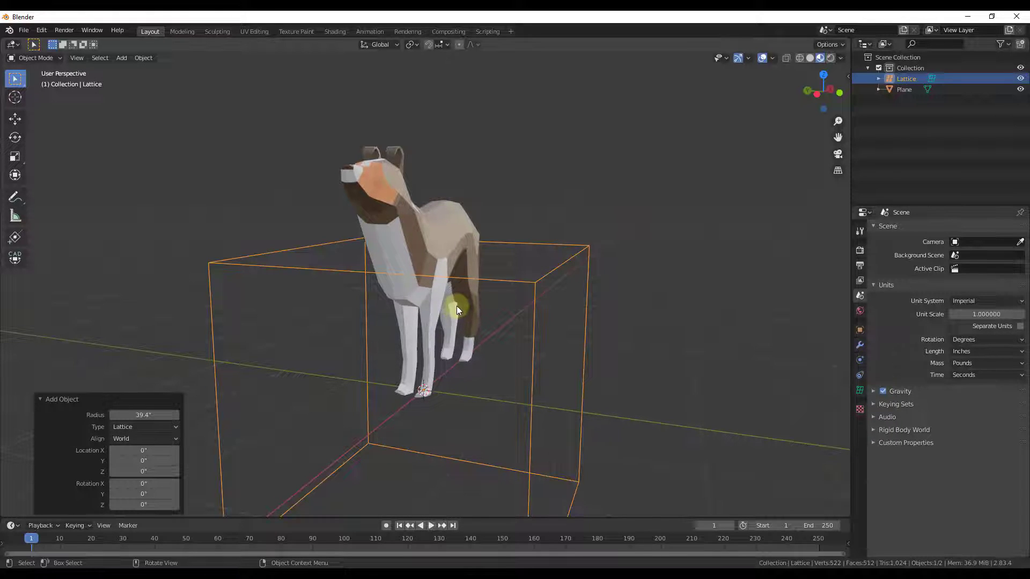
middle_click(613, 342)
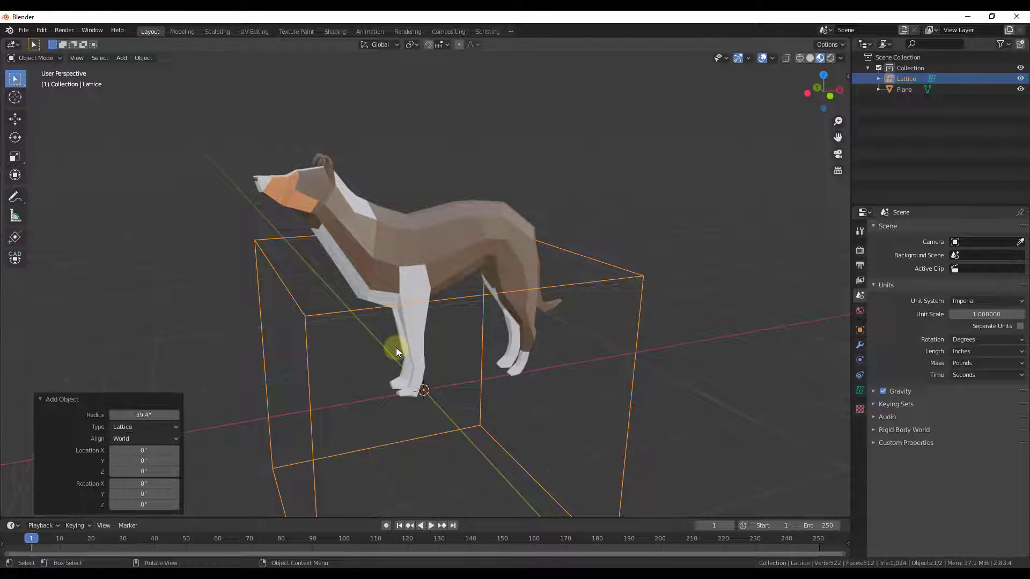
scroll("down", 3)
scroll("down", 3)
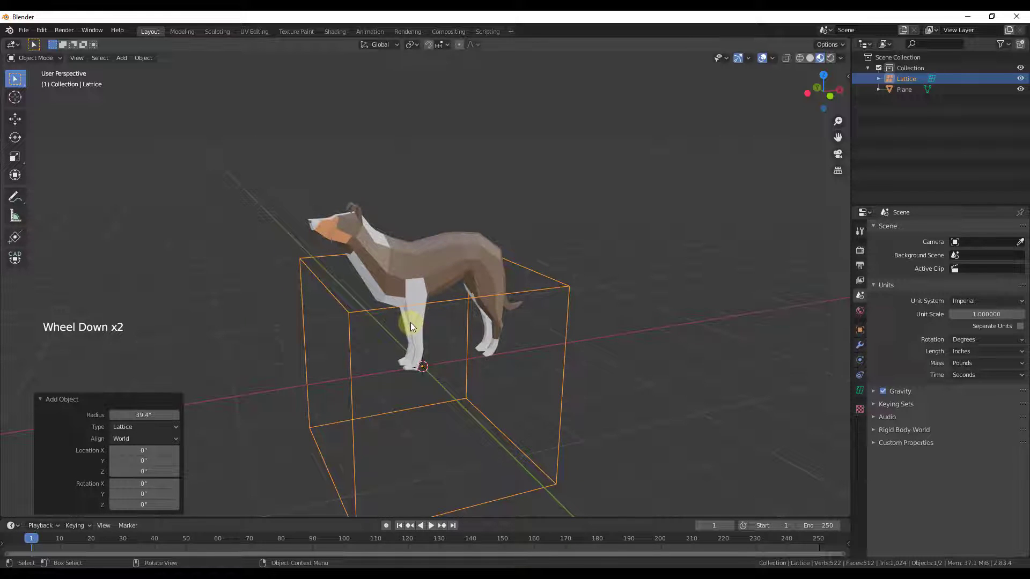
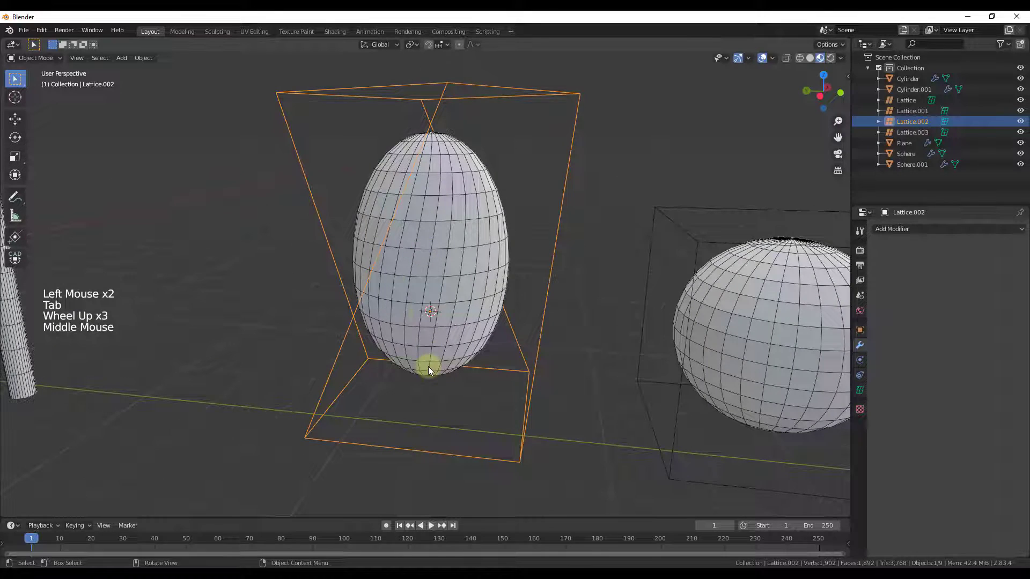
Step: Select Lattice.003 around the sphere and bring up its lattice data settings
scroll("down", 3)
scroll("up", 3)
middle_click(360, 249)
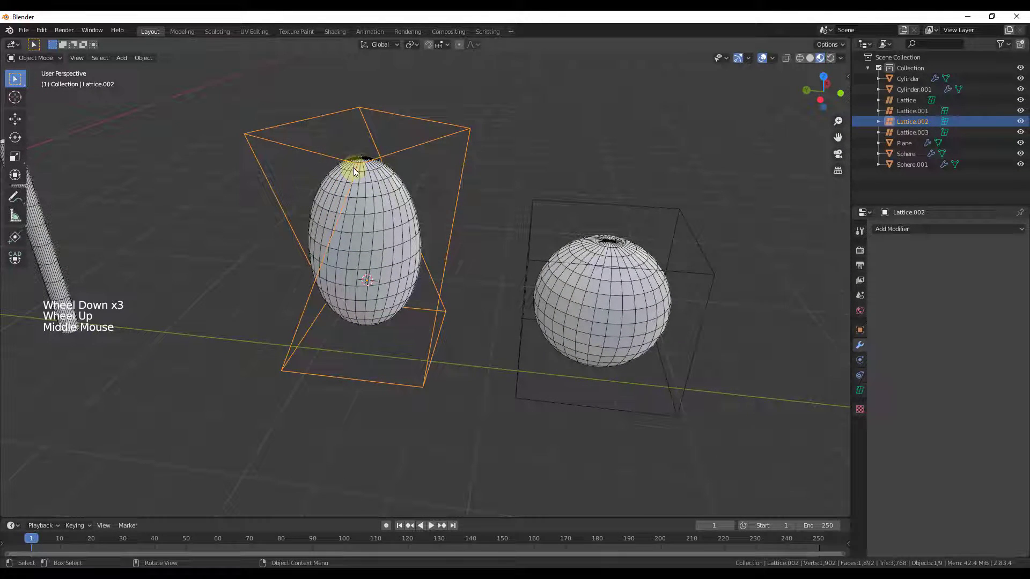
left_click(713, 278)
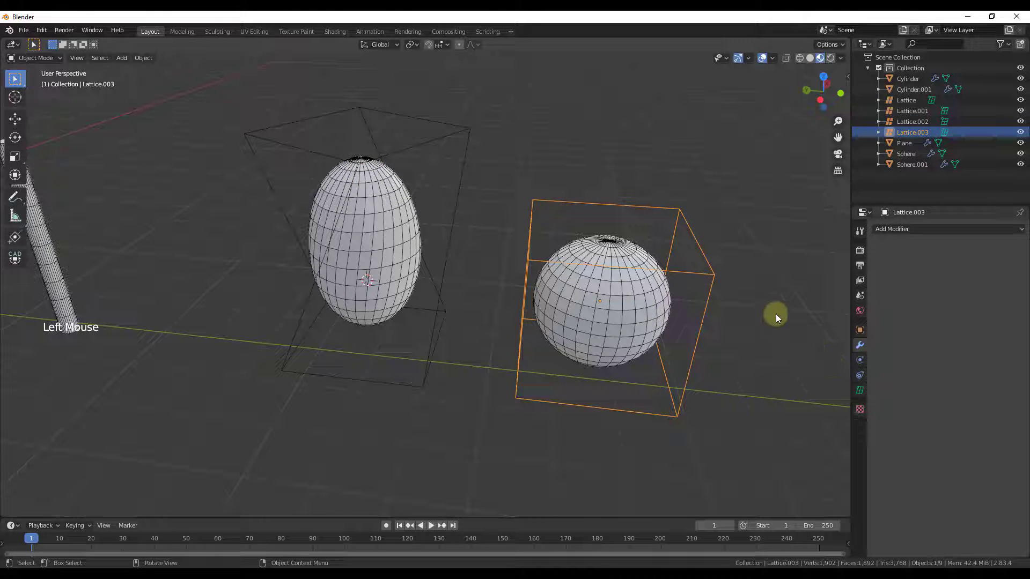
left_click(861, 389)
Step: Set the lattice resolution to 4 along U, V and W, then clear the selection
left_click(1013, 275)
left_click(1011, 275)
double_click(1012, 285)
left_click(1014, 263)
middle_click(699, 310)
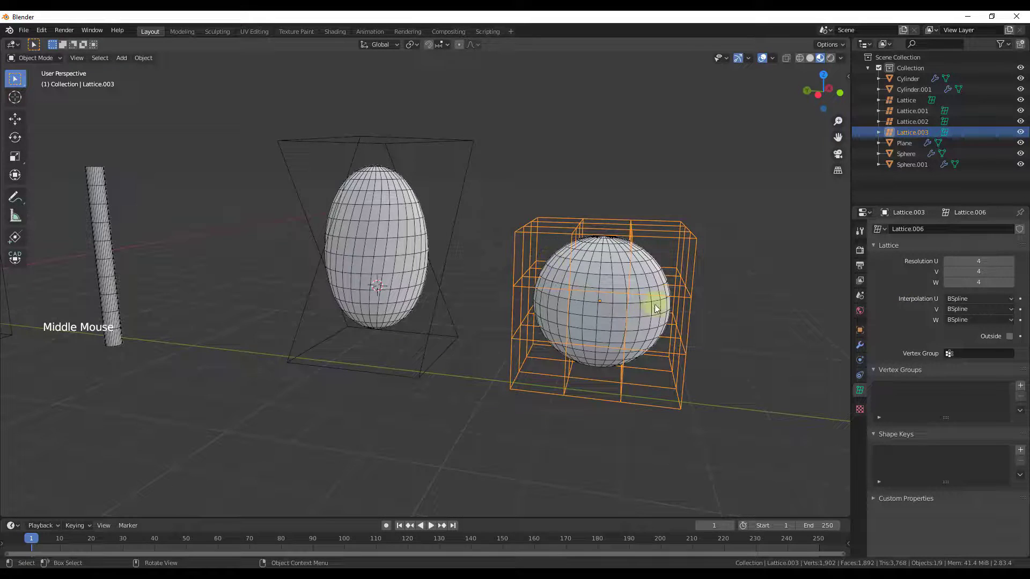
middle_click(749, 305)
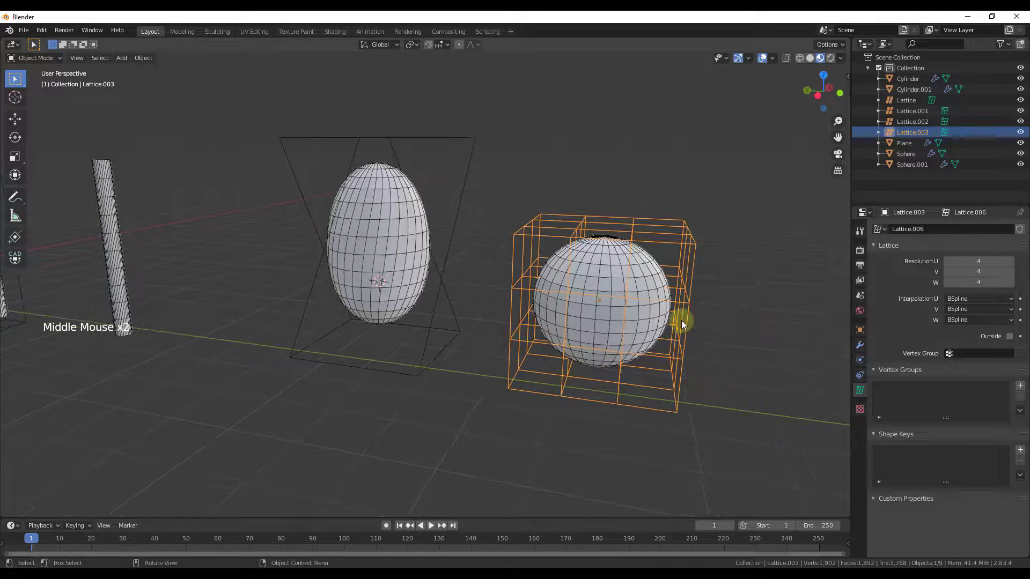
left_click(701, 320)
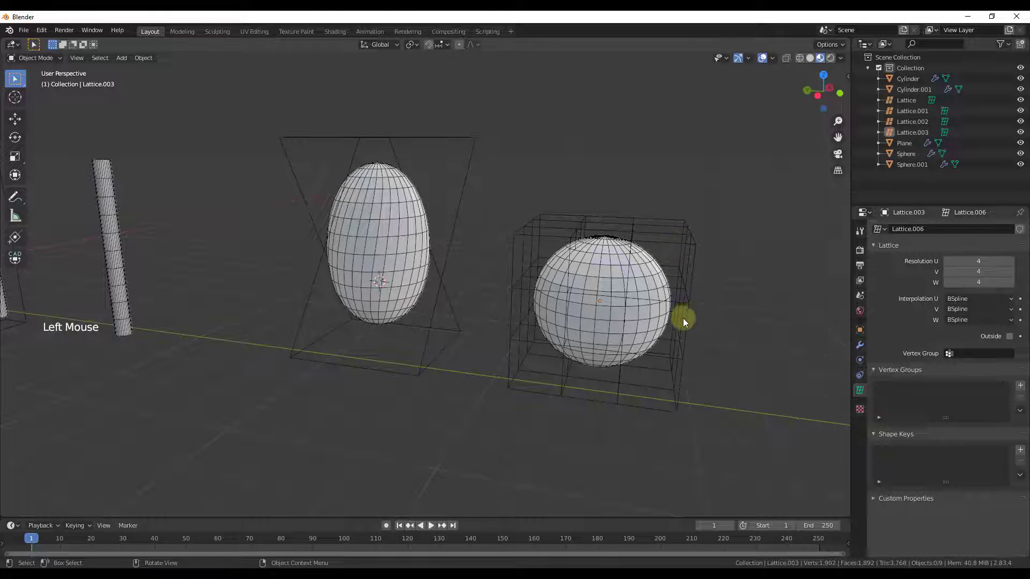
Step: Edit the sphere's lattice in wireframe and select the top half of its points
key("Tab")
middle_click(515, 284)
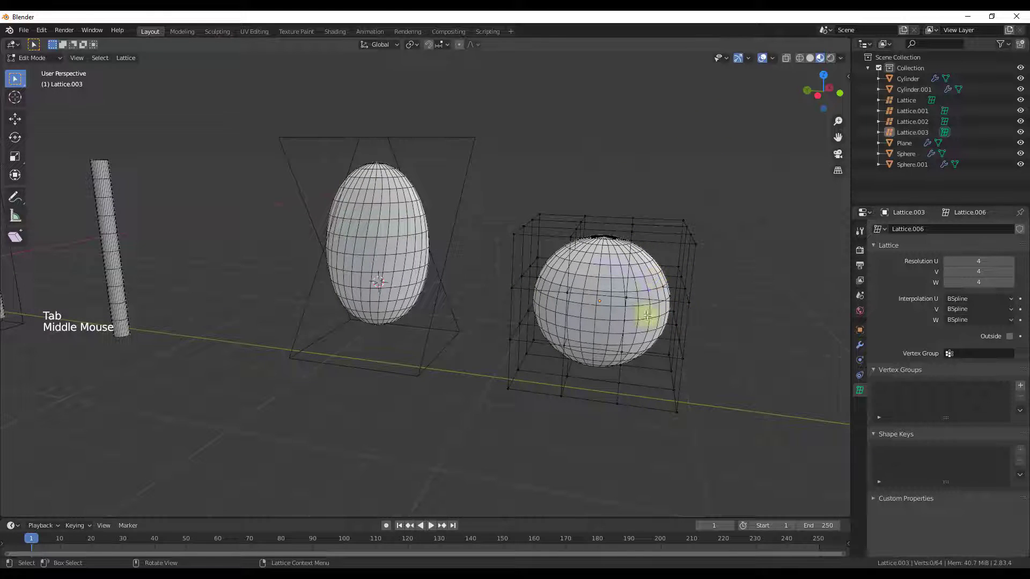
key("z")
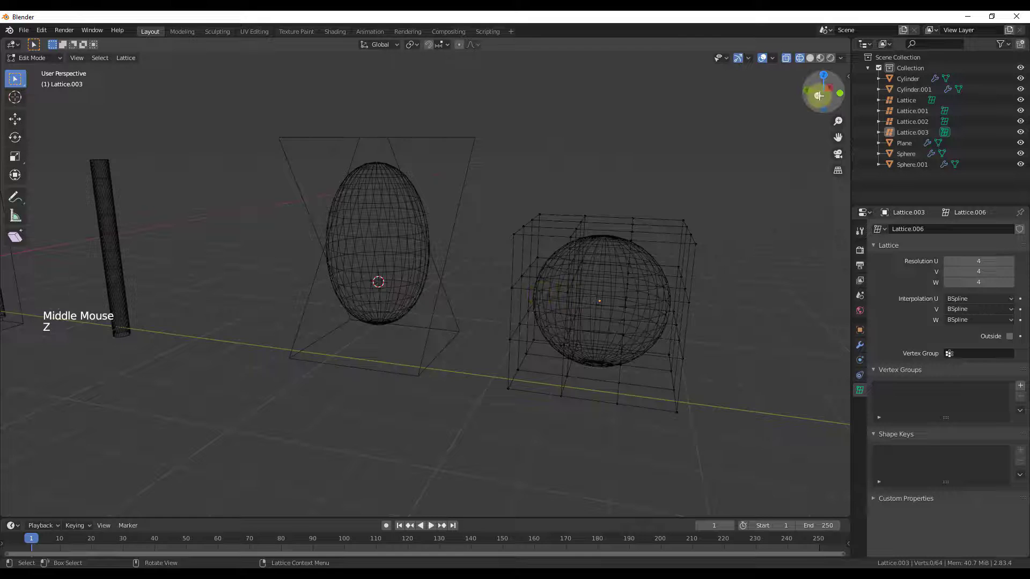
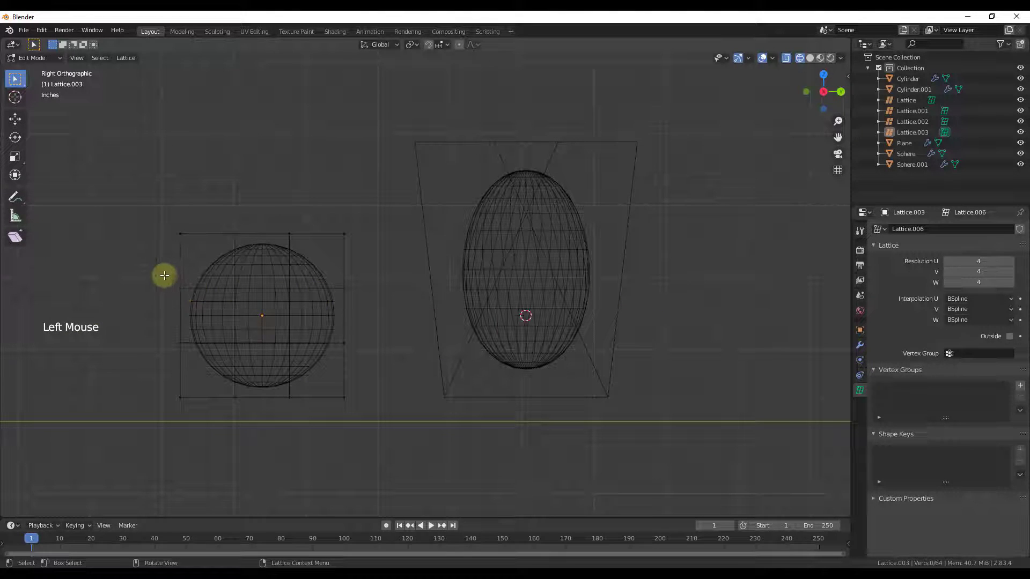
left_click(157, 272)
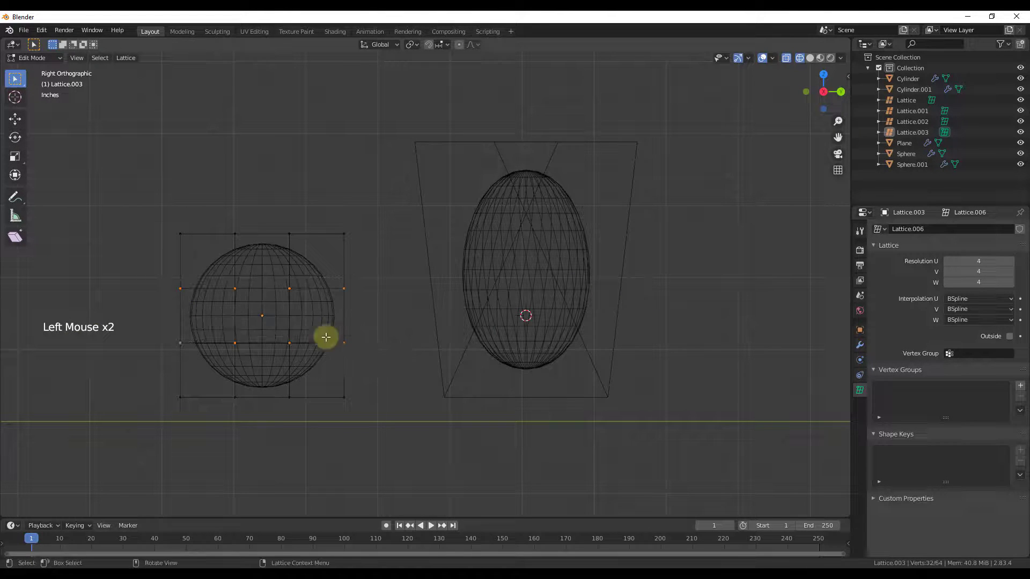
middle_click(133, 294)
scroll("down", 3)
scroll("up", 3)
Step: Scale the top lattice points horizontally, stretching the sphere into a capsule
key("s")
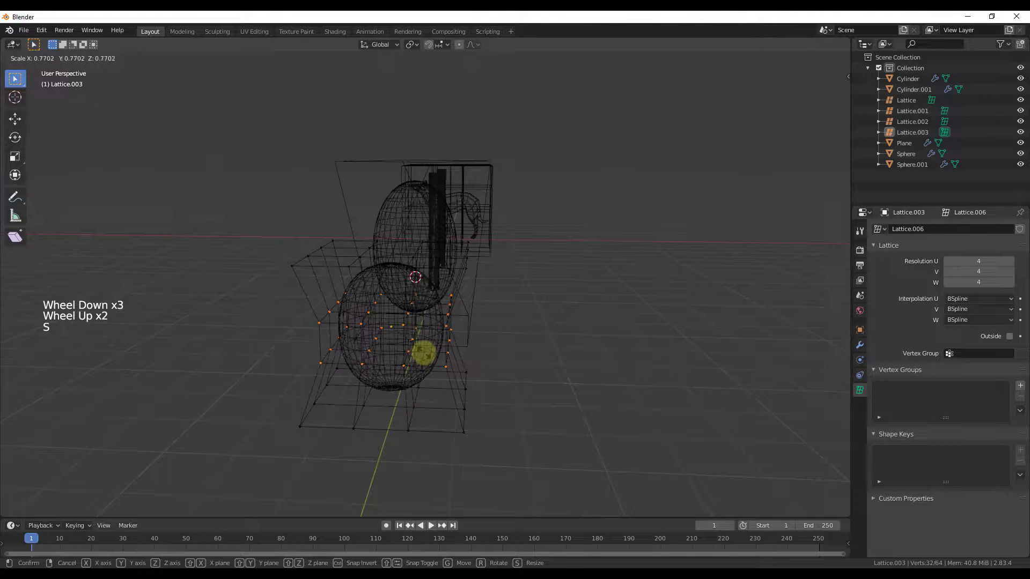
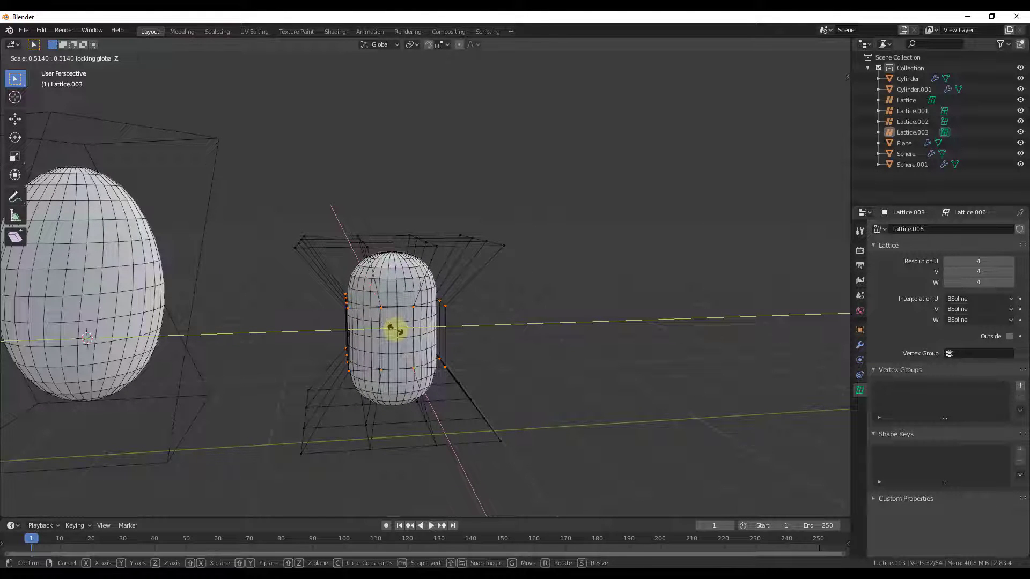
middle_click(513, 359)
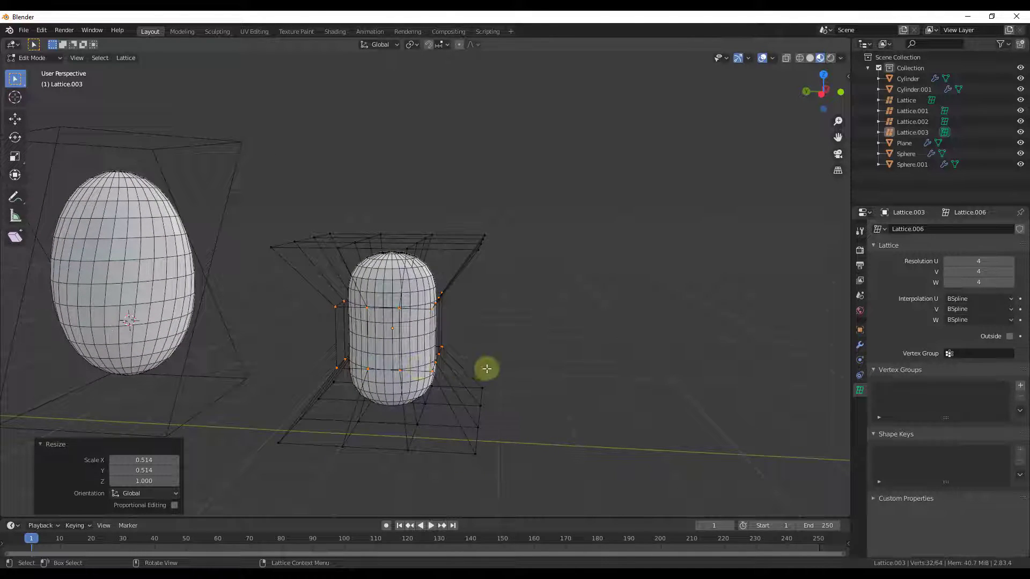
scroll("down", 3)
scroll("up", 3)
key("Tab")
scroll("down", 3)
Step: Duplicate the capsule mesh together with its lattice
left_click(482, 366)
left_click(510, 327)
key("shift+d")
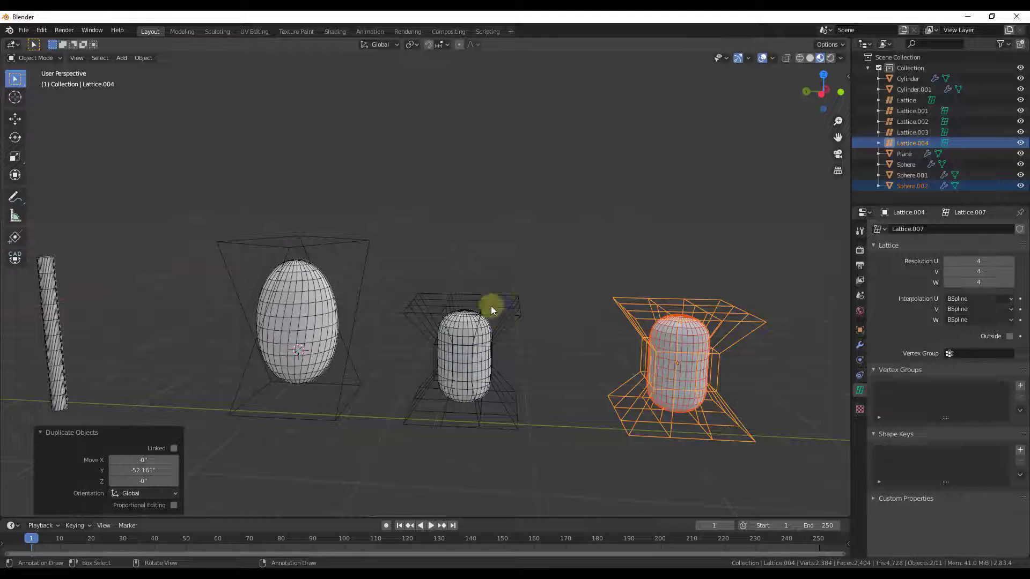
scroll("down", 3)
scroll("up", 3)
key("Tab")
key("Tab")
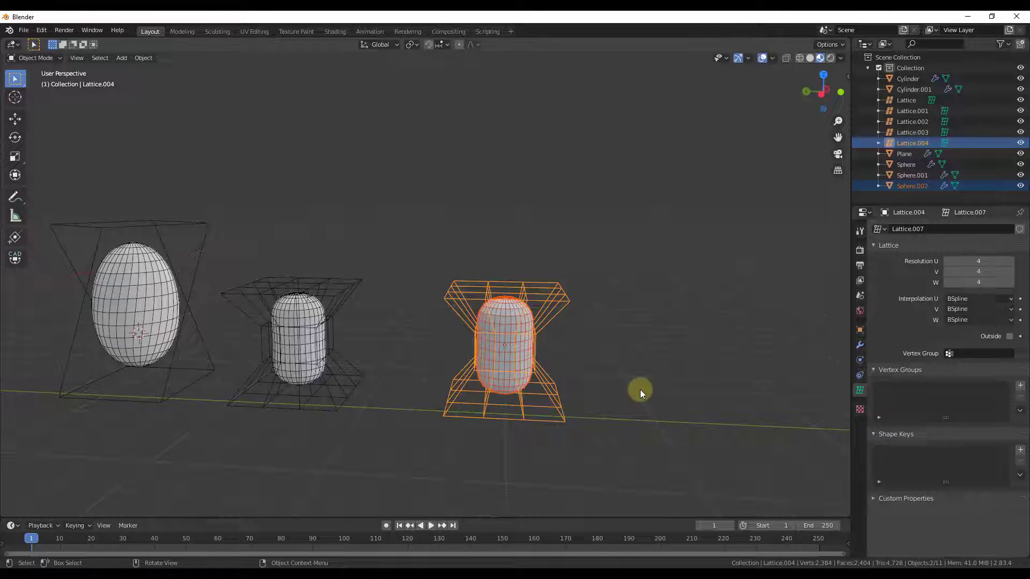
Step: Clear the selection and select Lattice.004 surrounding the capsule alone
scroll("up", 3)
middle_click(610, 400)
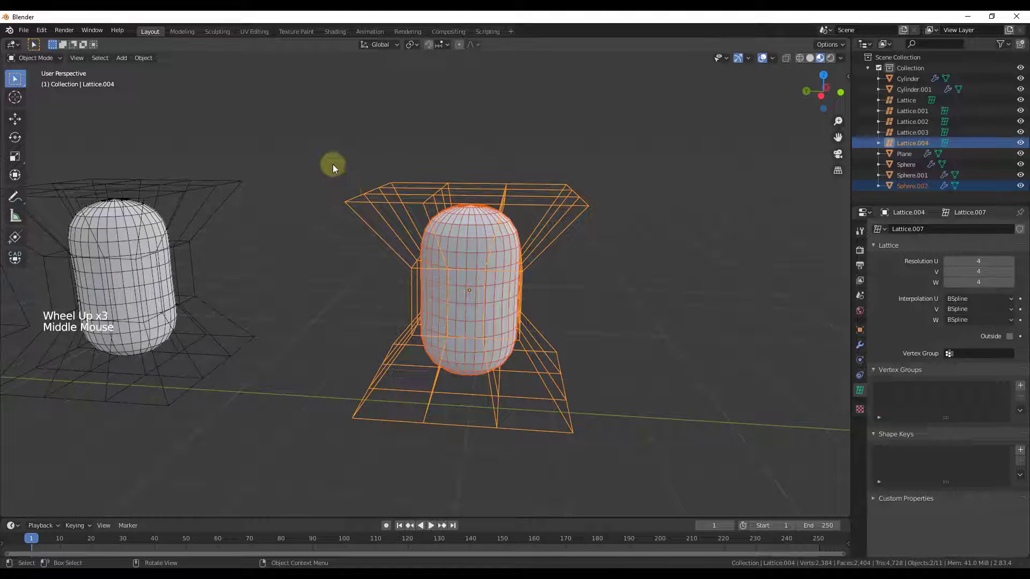
left_click(340, 170)
left_click(534, 211)
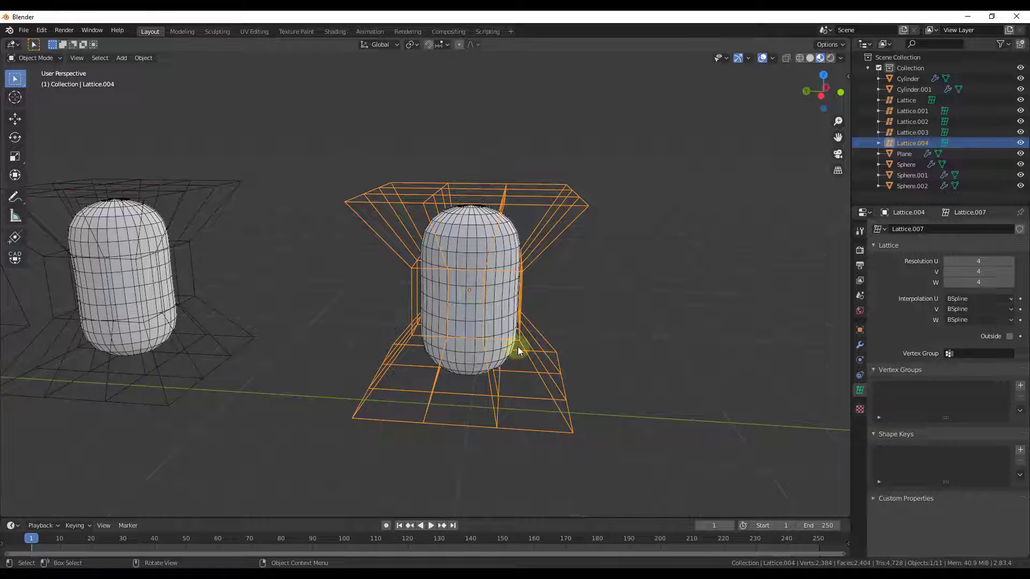
Step: Select the top layer of lattice points, try a rotation and undo it
key("Tab")
left_click(336, 154)
key("r")
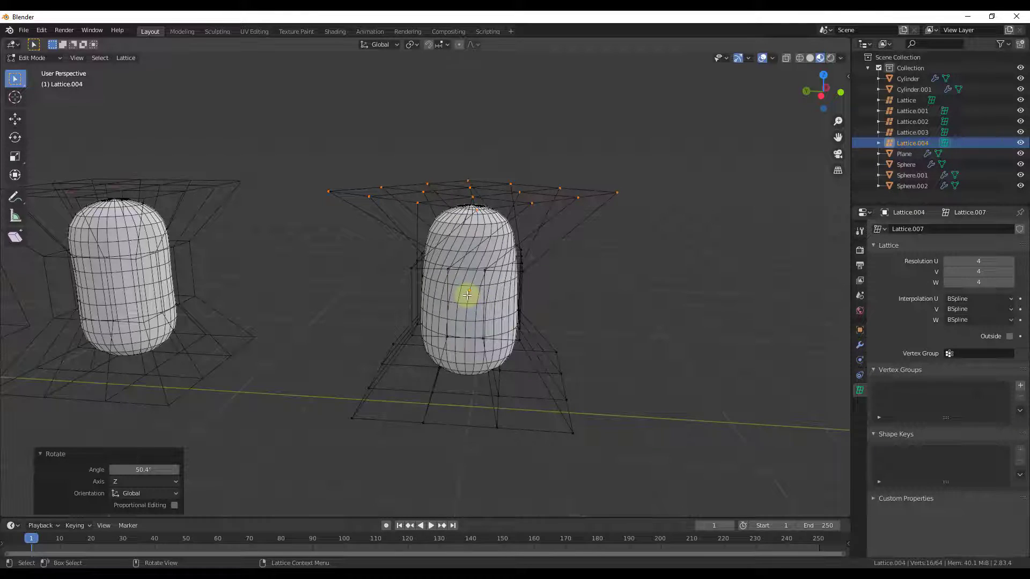
key("ctrl+z")
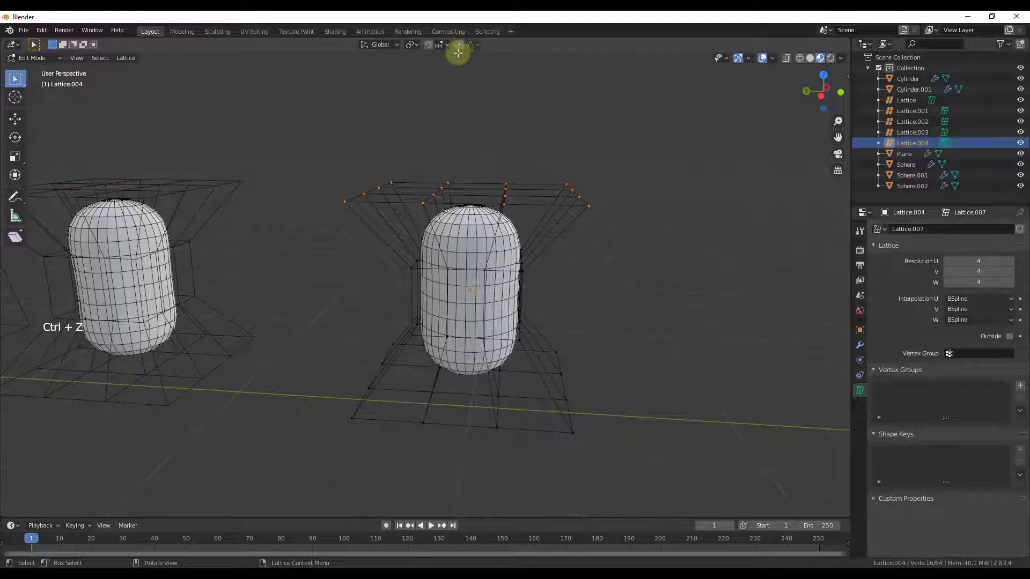
Step: Enable proportional editing and twist the top points about 99° around Z
left_click(461, 49)
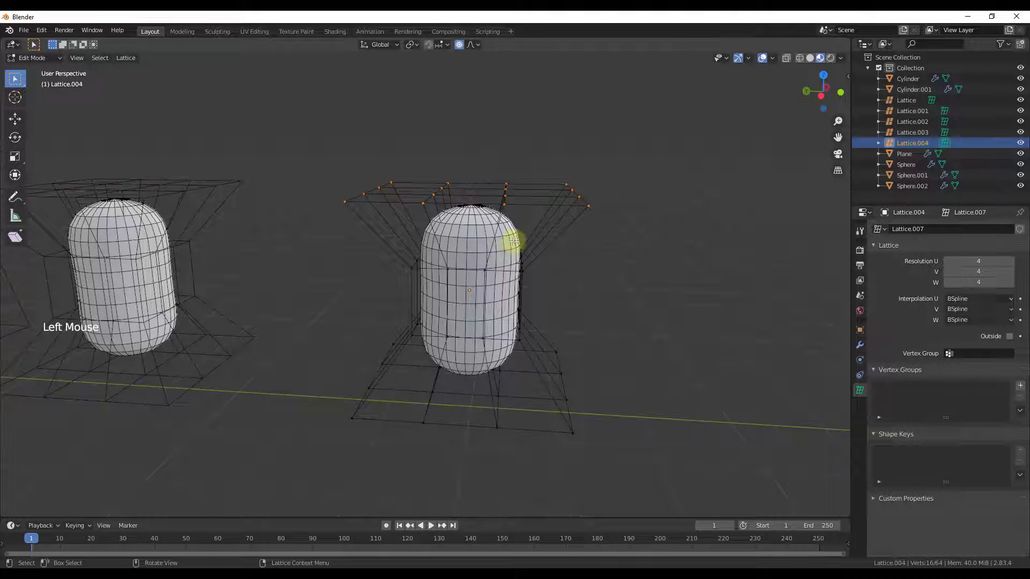
key("r")
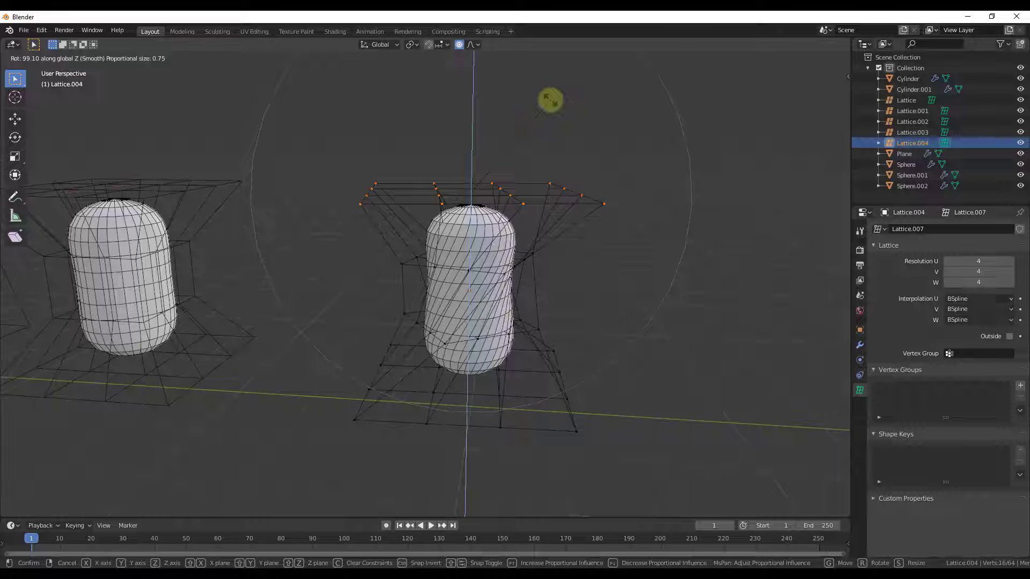
Step: Confirm the twist, hide Lattice.004 to view the capsule alone, then show it again
key("Tab")
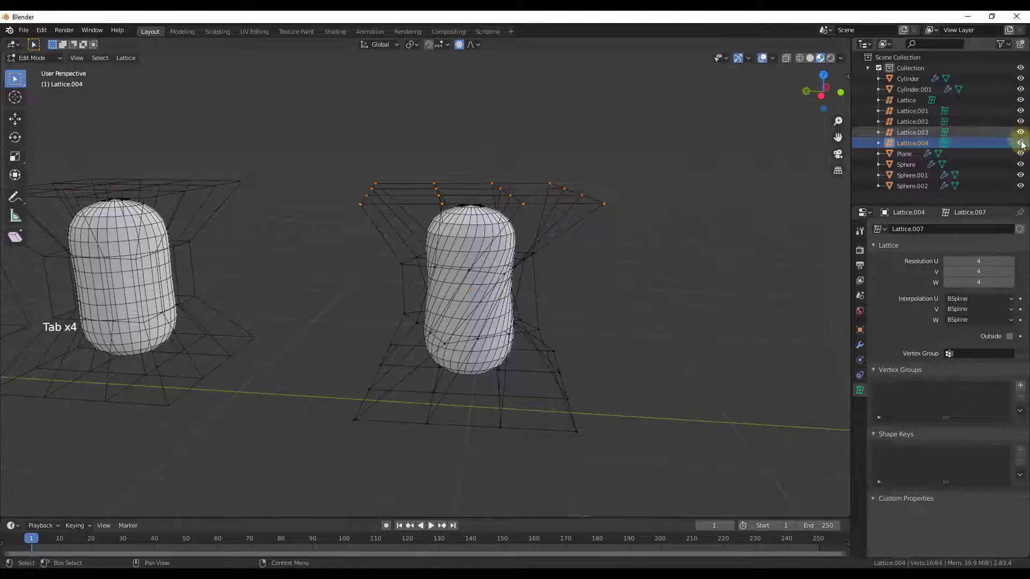
left_click(1024, 149)
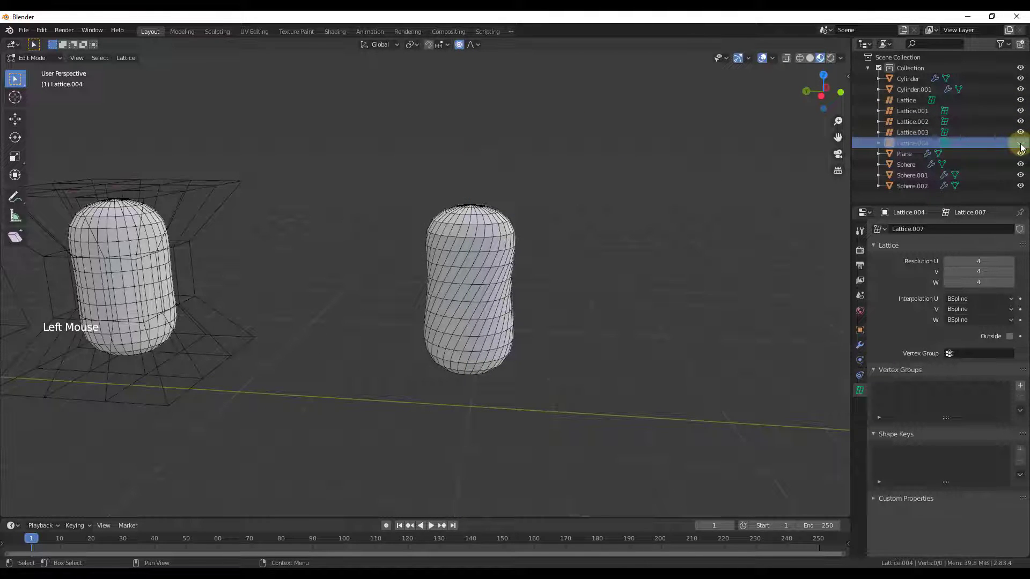
left_click(1024, 149)
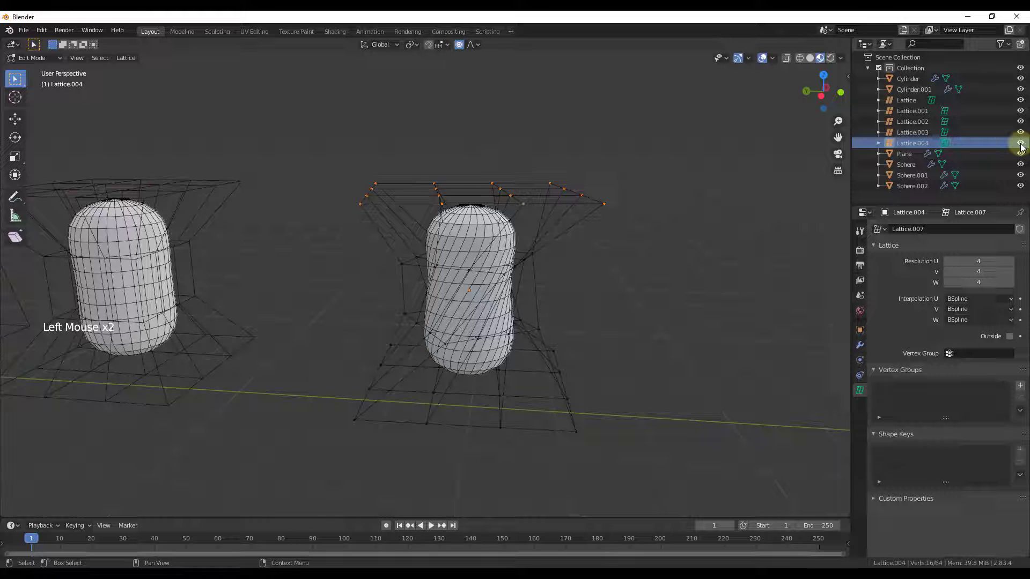
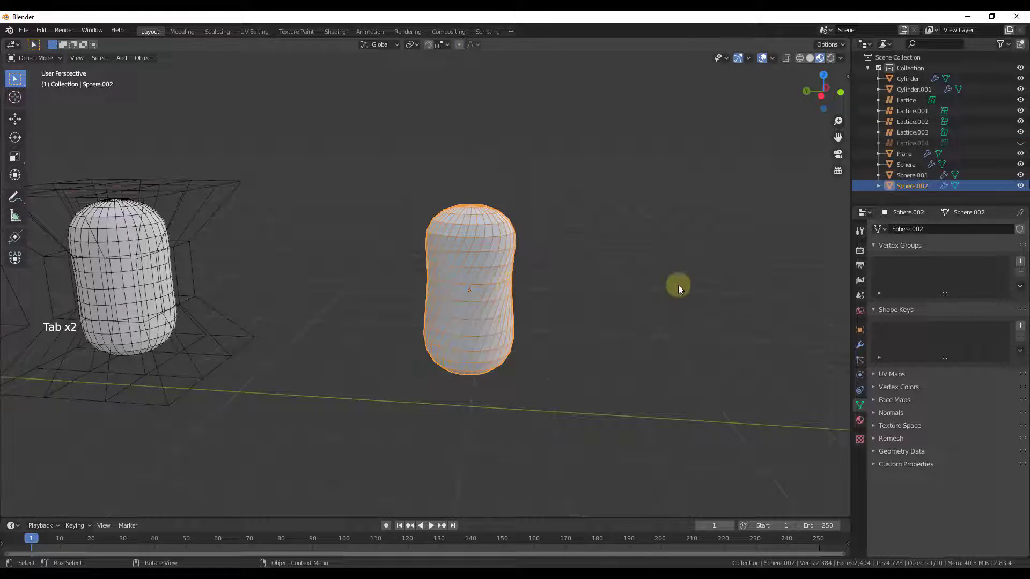
Step: Toggle the capsule's Lattice modifier display to compare it with and without deformation
left_click(1019, 149)
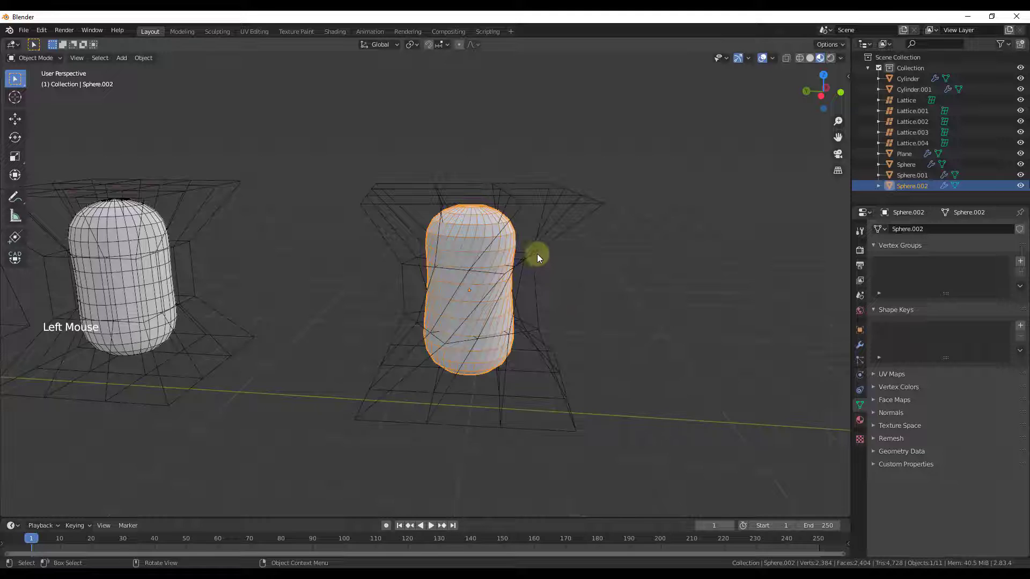
left_click(866, 349)
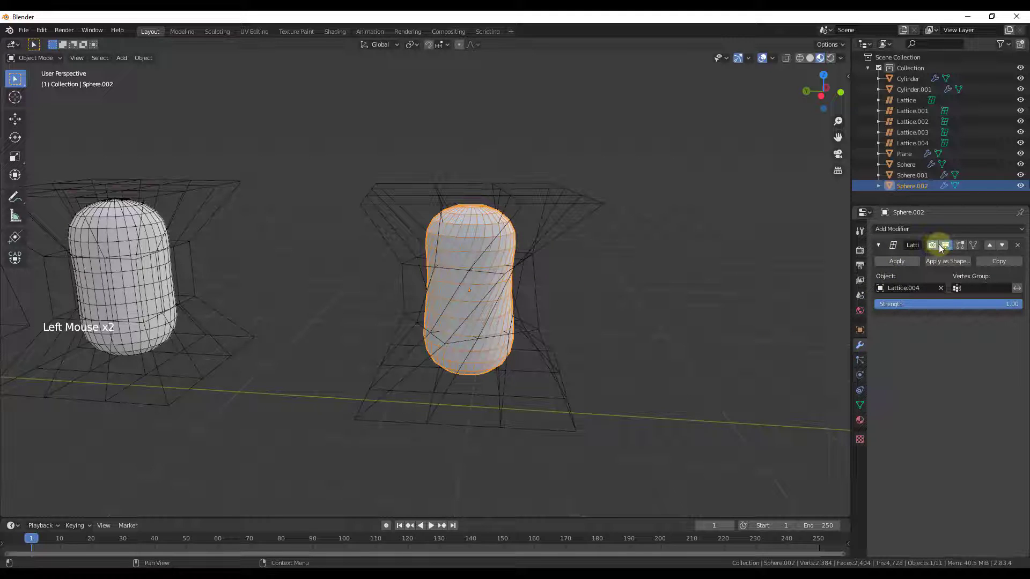
left_click(952, 250)
left_click(949, 252)
left_click(949, 252)
left_click(948, 252)
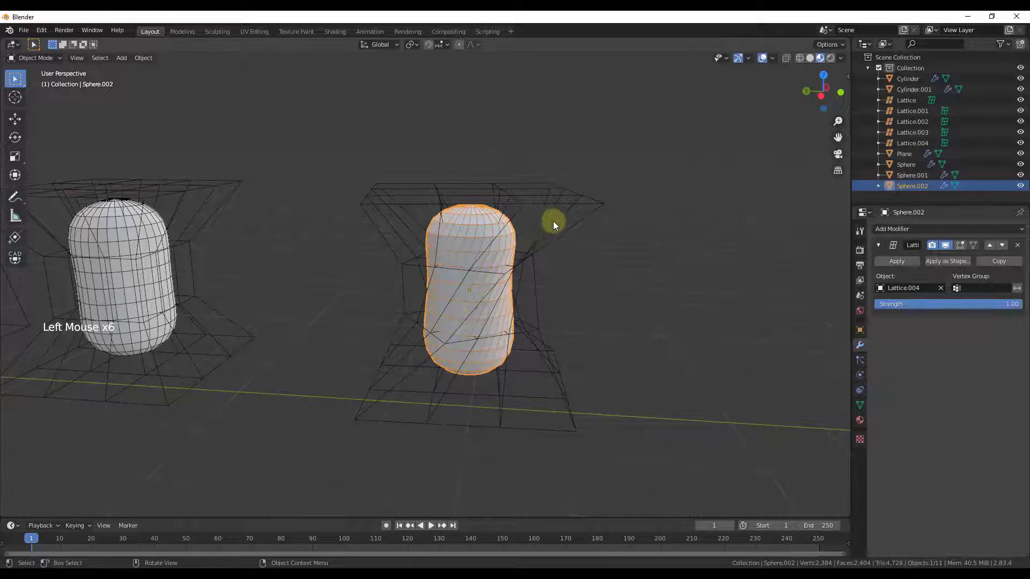
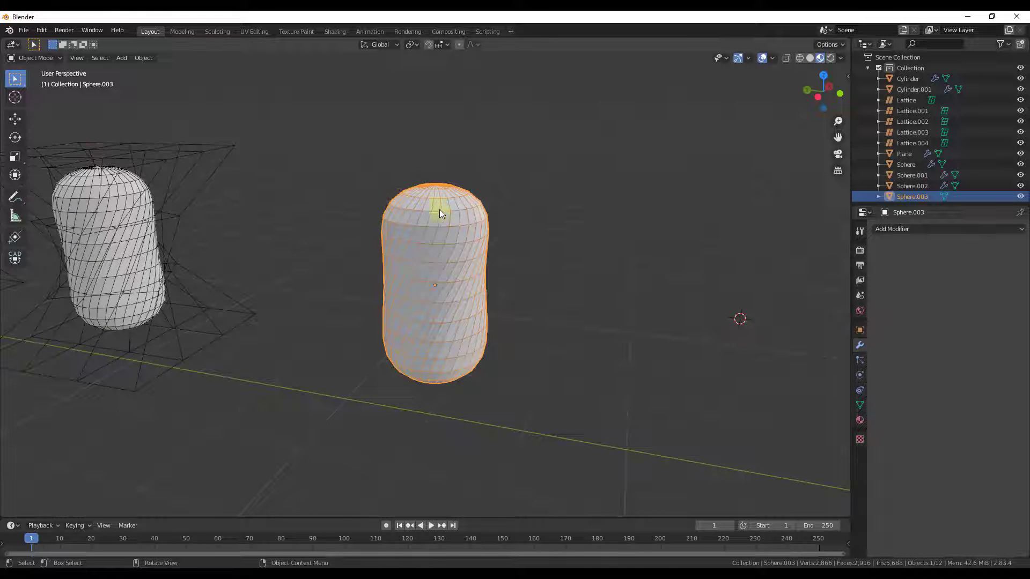
Step: Inspect the capsule from above and select the new Sphere.003
scroll("up", 3)
middle_click(406, 196)
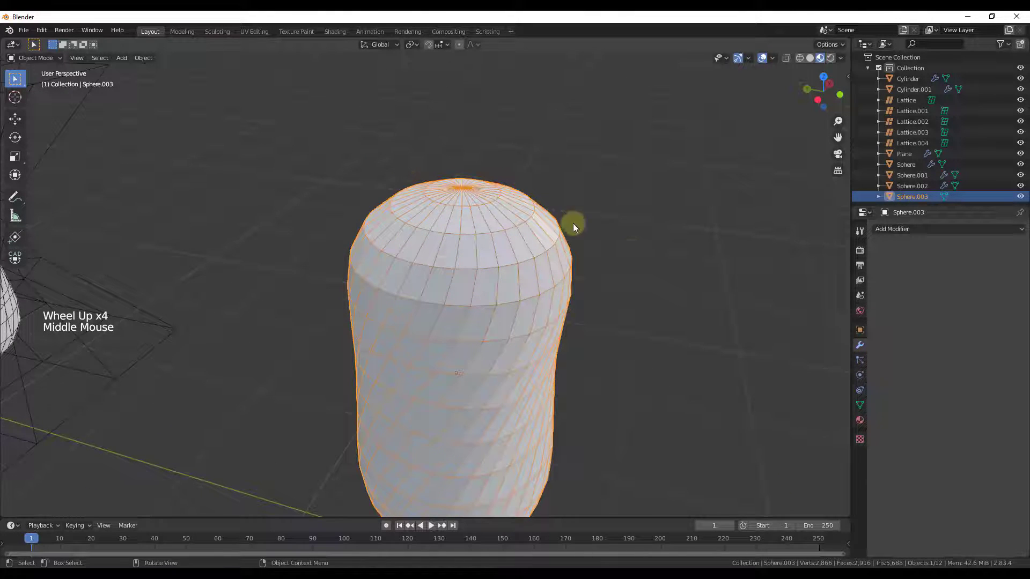
middle_click(479, 338)
scroll("down", 3)
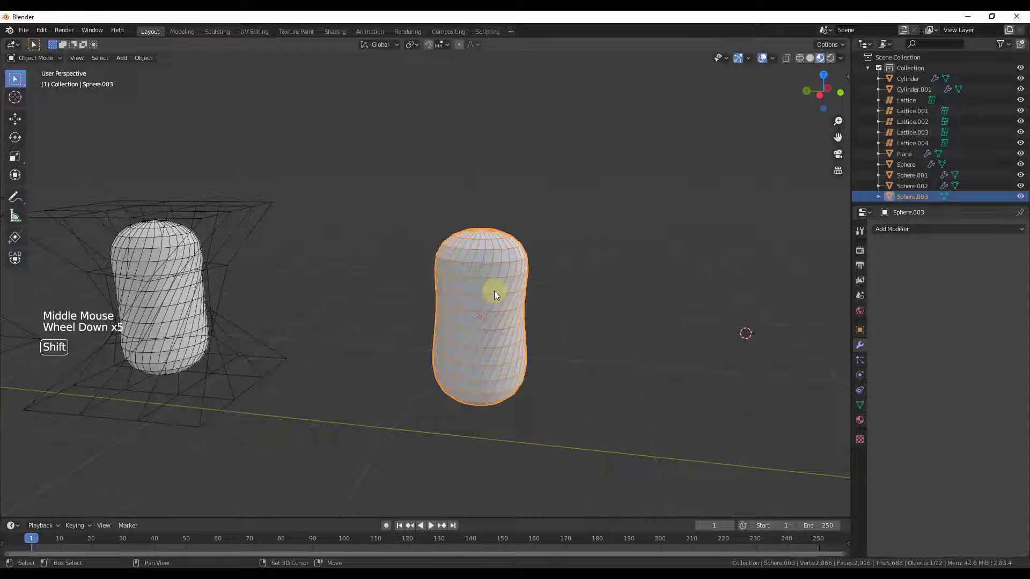
left_click(492, 293)
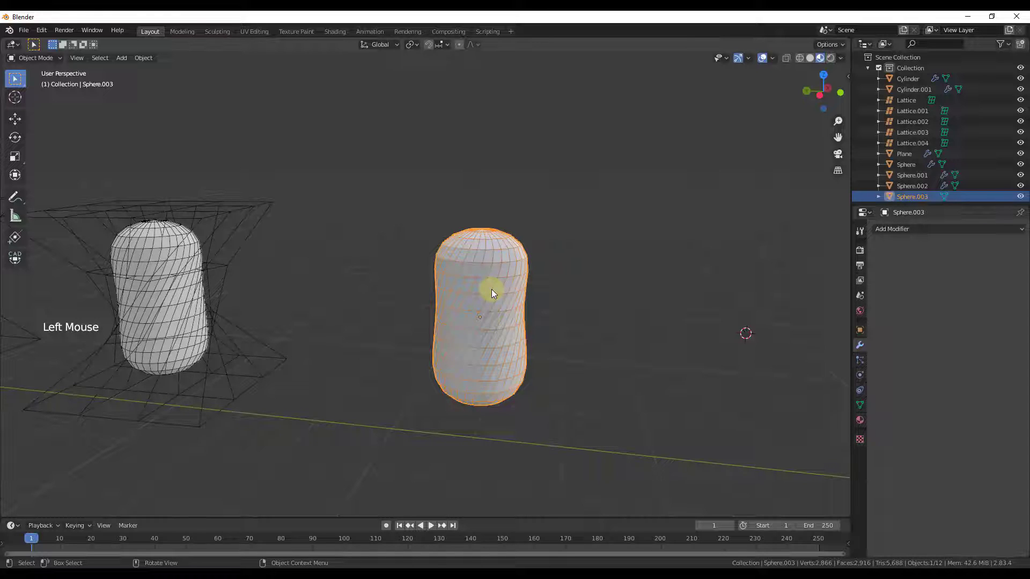
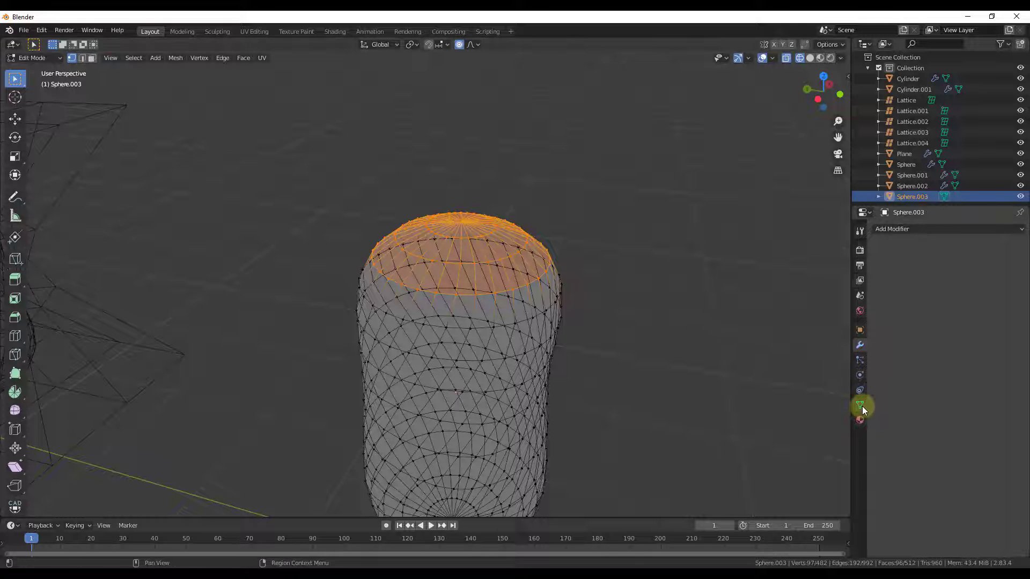
Step: Add a vertex group named Top Part and assign the top cap vertices to it
left_click(863, 412)
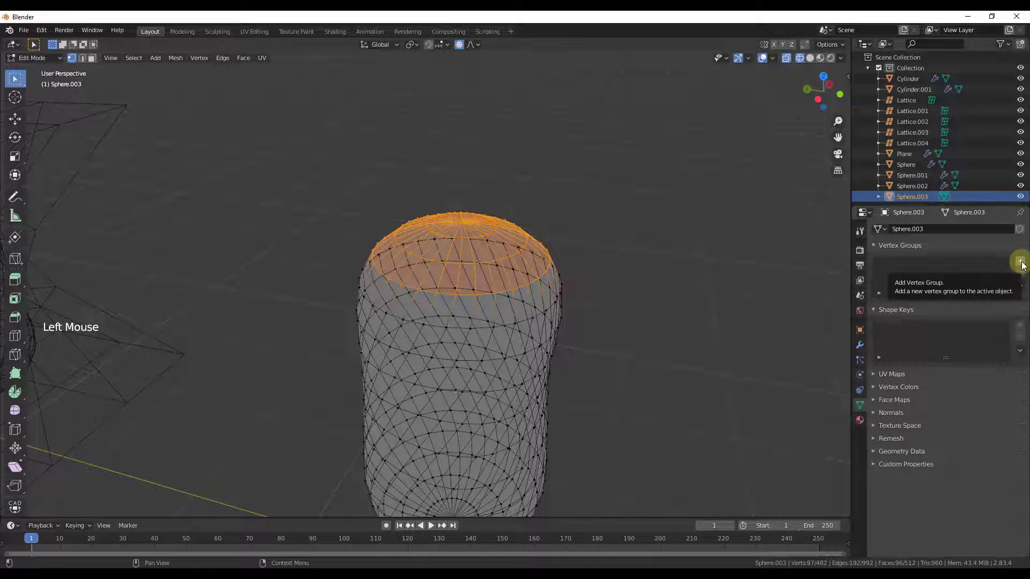
left_click(1025, 267)
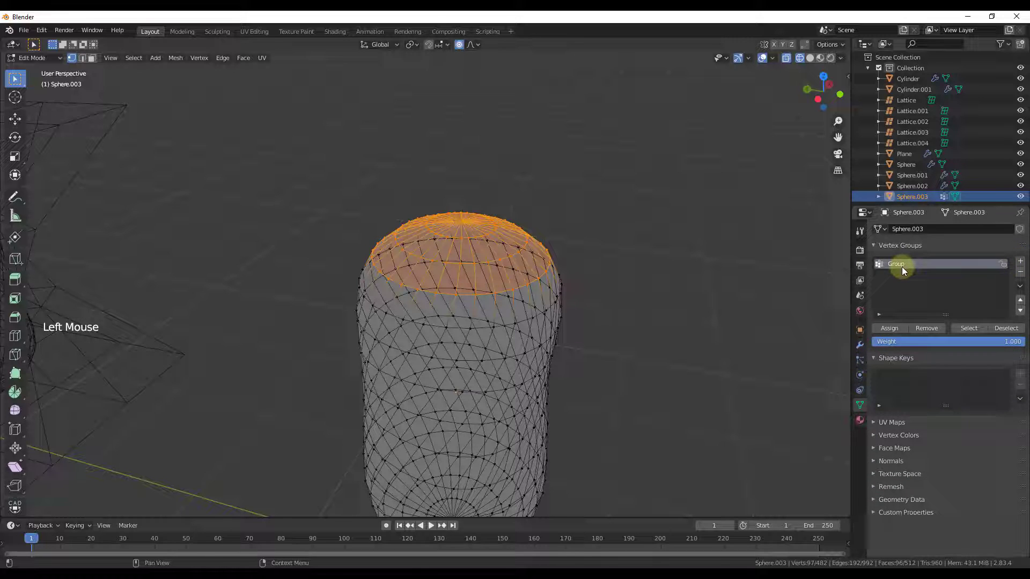
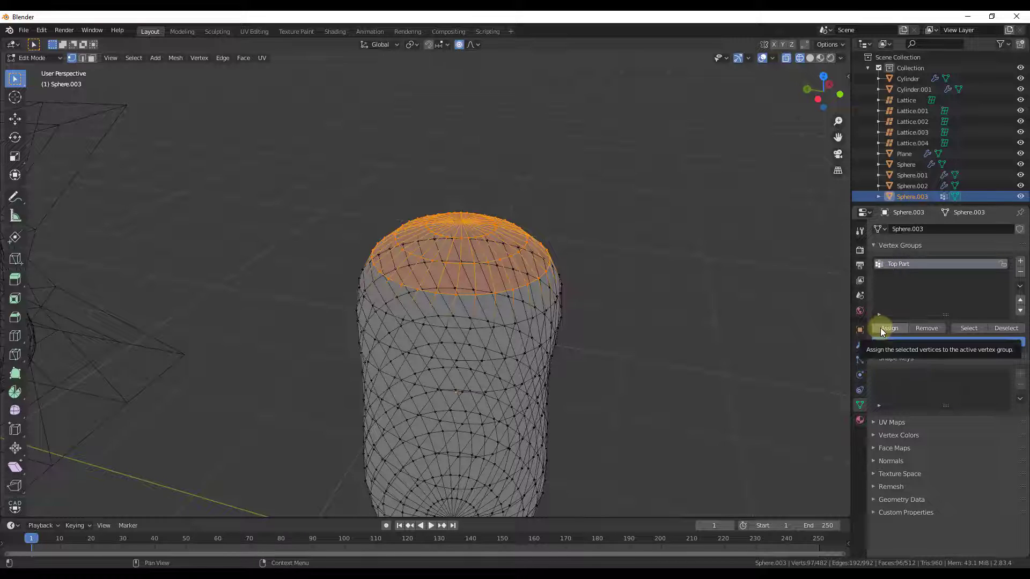
left_click(883, 330)
left_click(1005, 331)
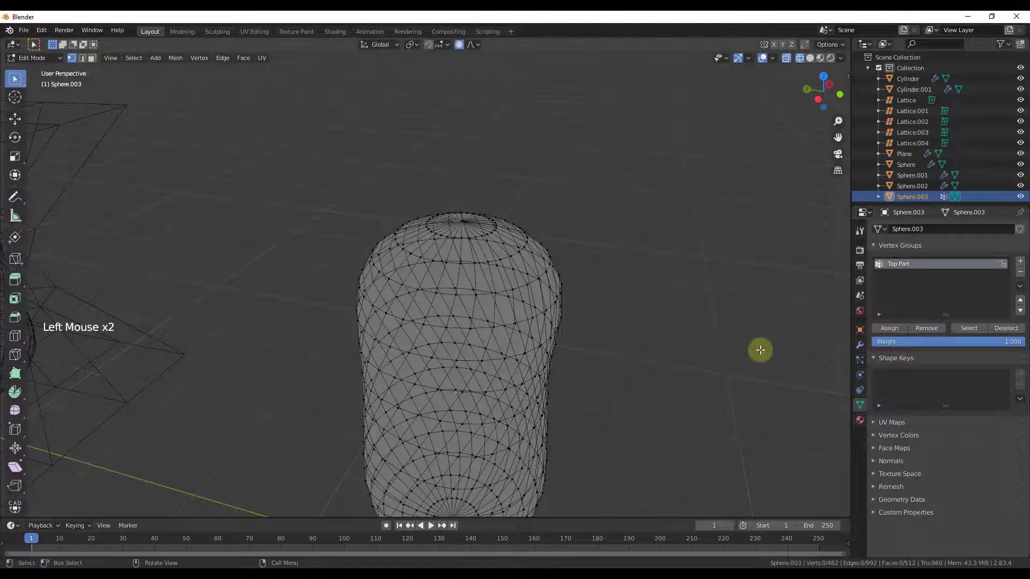
left_click(745, 340)
Step: Verify the group by selecting the vertices belonging to Top Part
middle_click(631, 351)
left_click(899, 265)
left_click(973, 334)
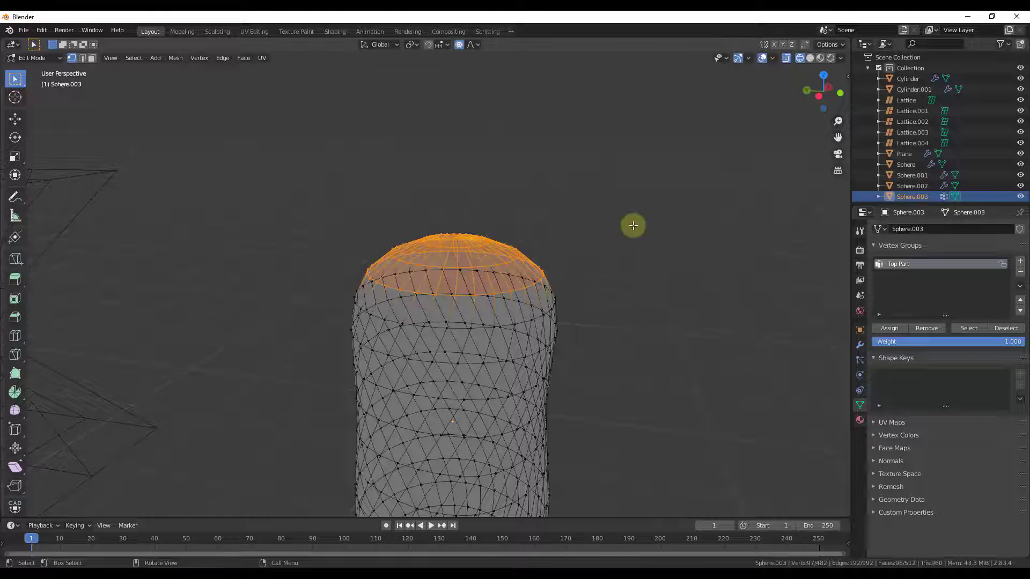
scroll("down", 3)
scroll("up", 3)
Step: In solid shading and Object Mode, add a new lattice at the capsule's centre
key("z")
key("Tab")
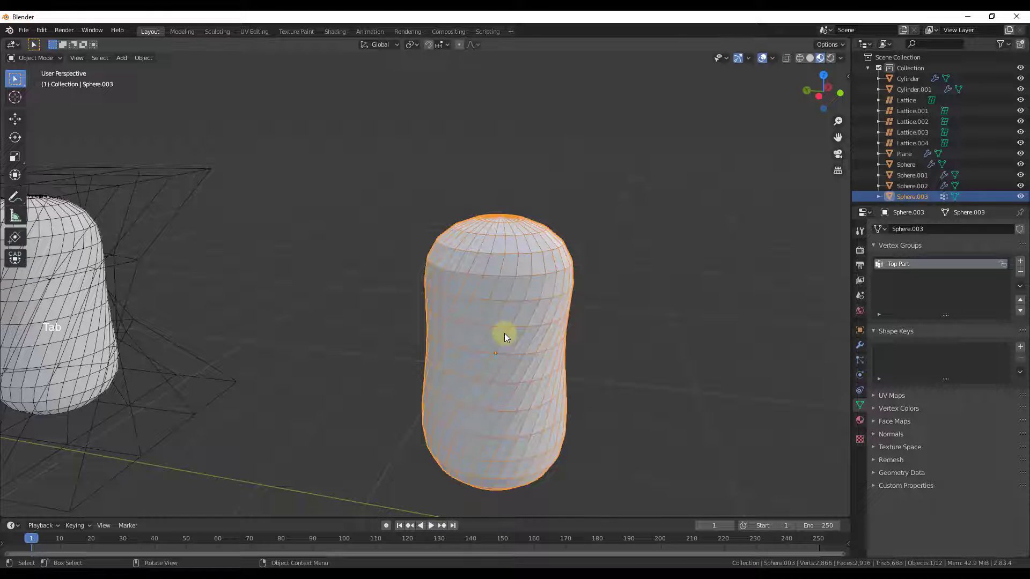
key("shift+s")
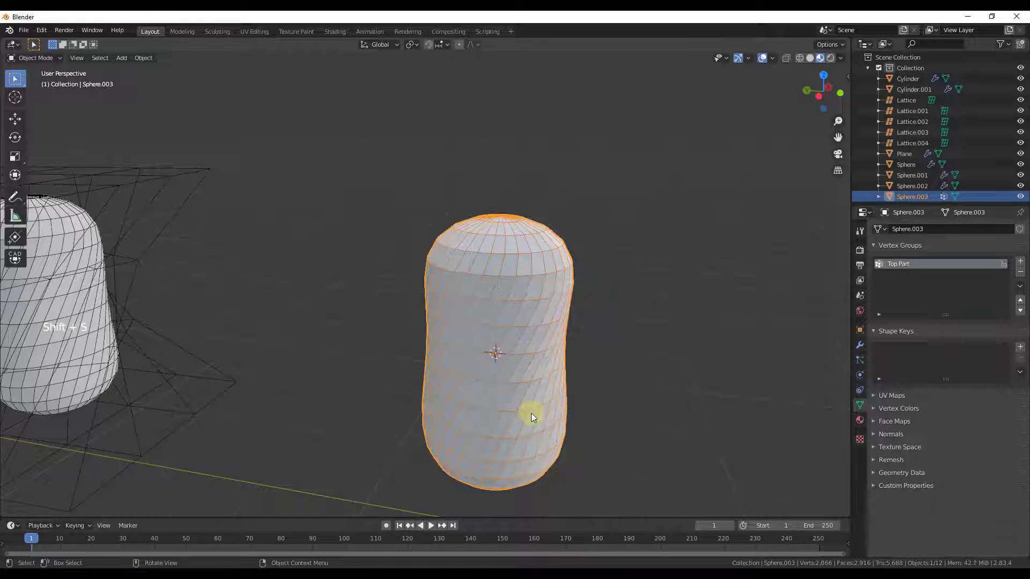
key("shift+a")
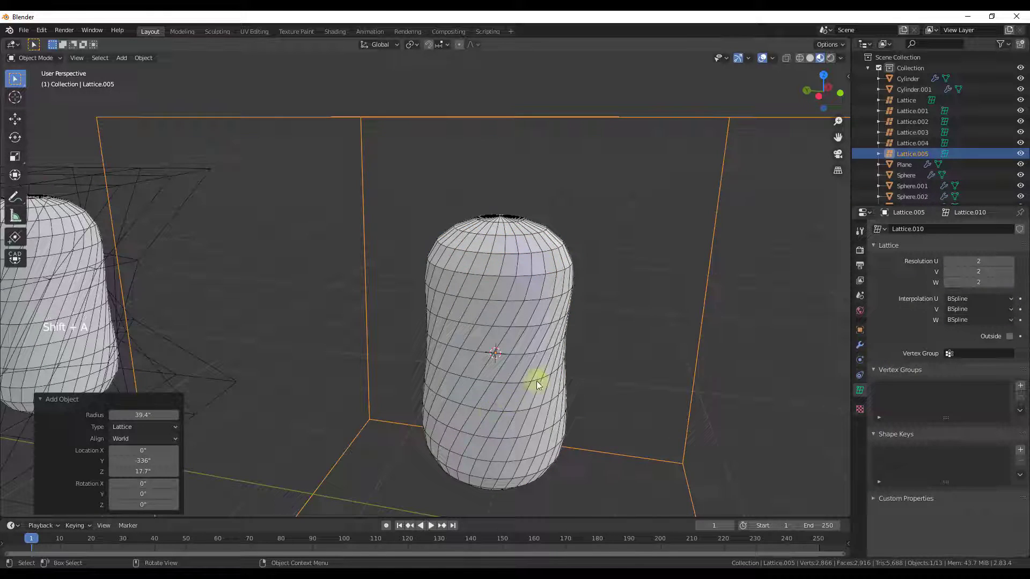
Step: Scale Lattice.005 down to fit around the capsule
scroll("down", 3)
key("s")
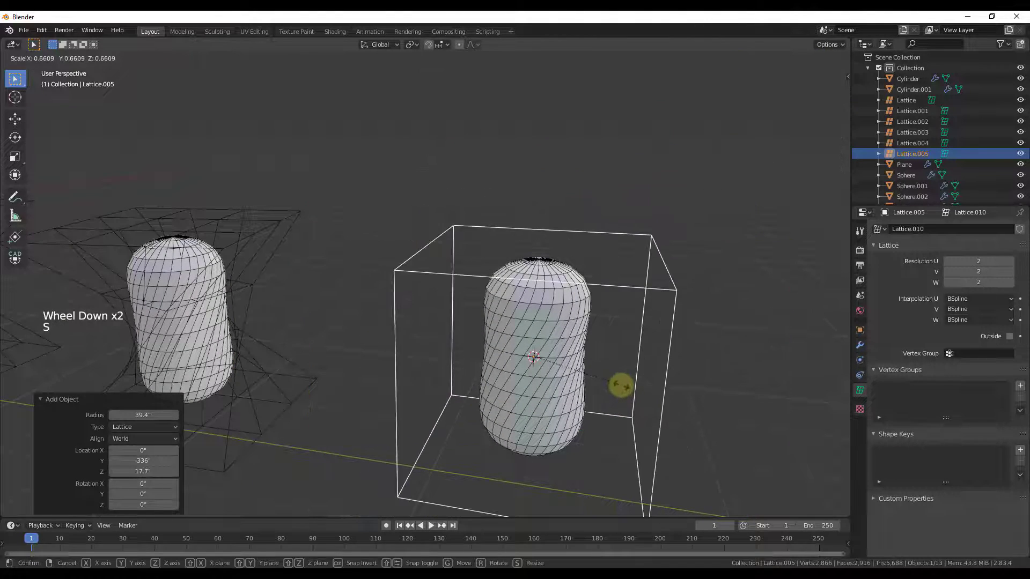
middle_click(630, 386)
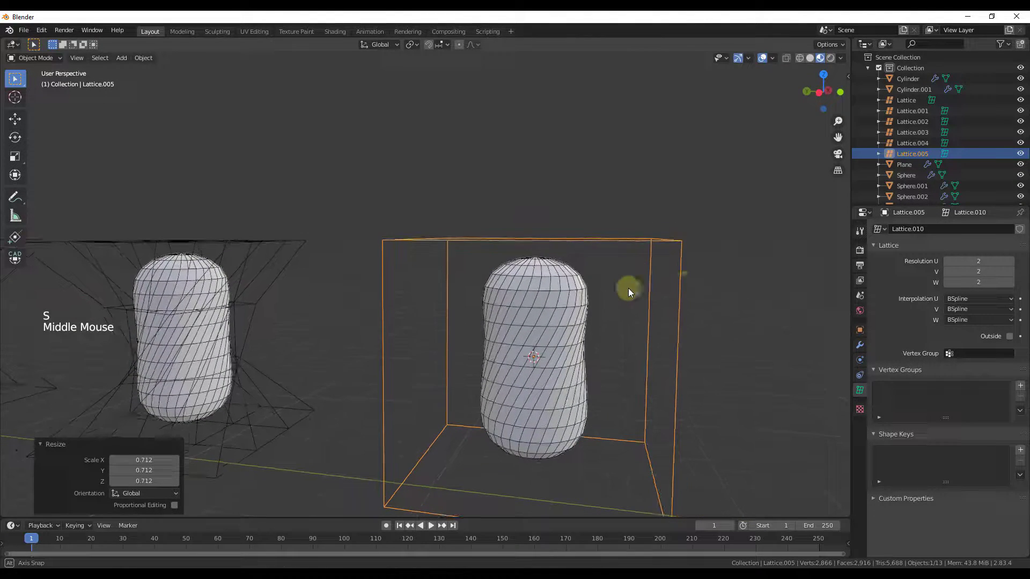
middle_click(649, 336)
key("Tab")
key("Tab")
Step: Give Sphere.003 a Lattice modifier targeting Lattice.005, restricted to the Top Part vertex group
left_click(534, 334)
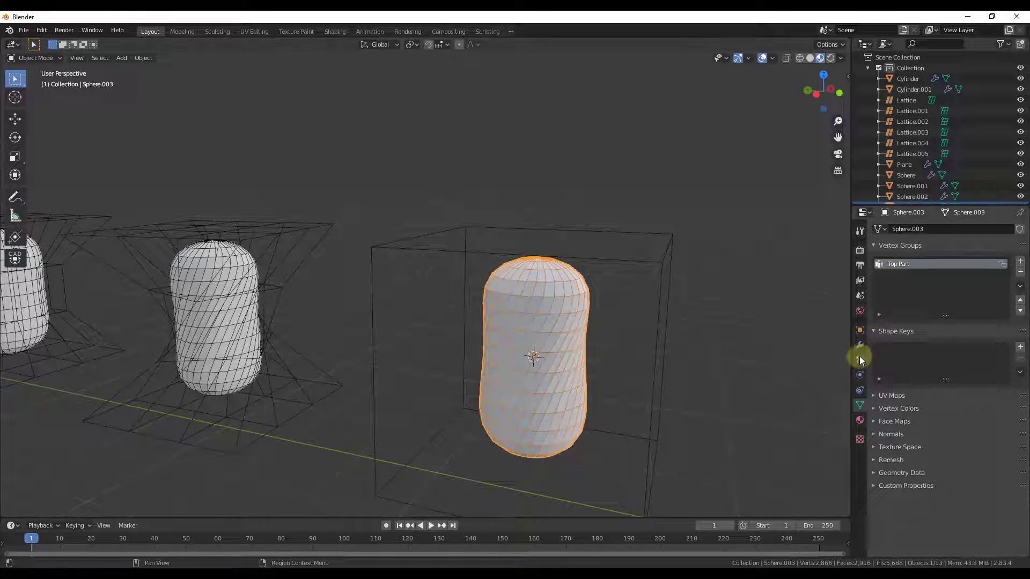
left_click(863, 351)
left_click(921, 236)
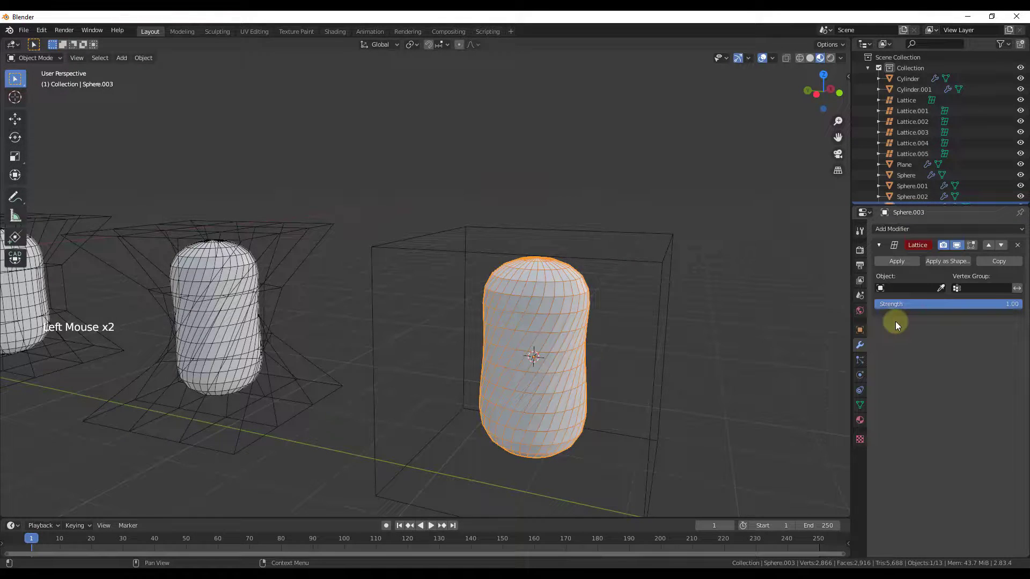
left_click(945, 295)
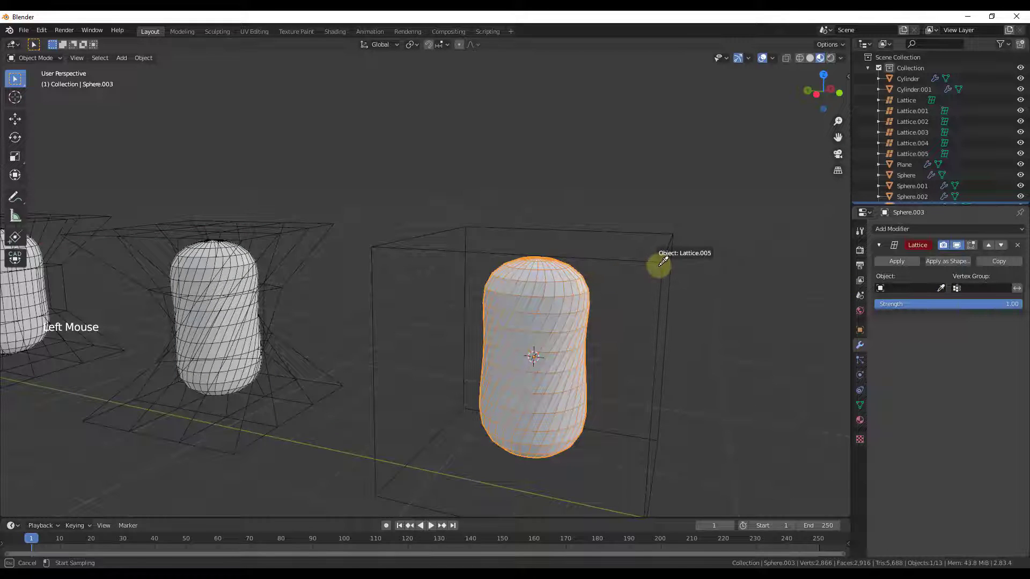
left_click(992, 291)
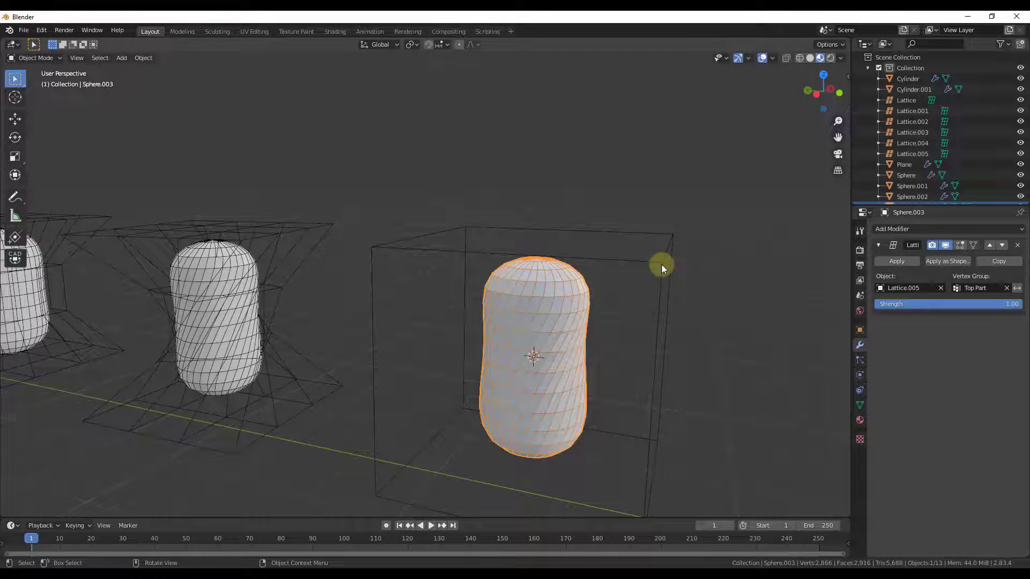
left_click(662, 266)
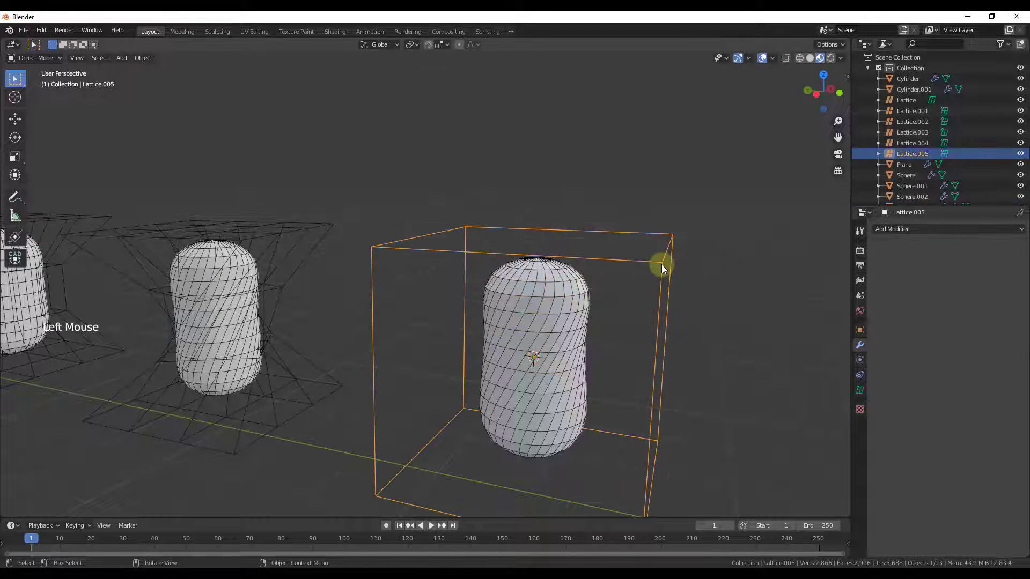
Step: Edit Lattice.005, raising and scaling its top points inward with proportional falloff to taper the capsule
key("s")
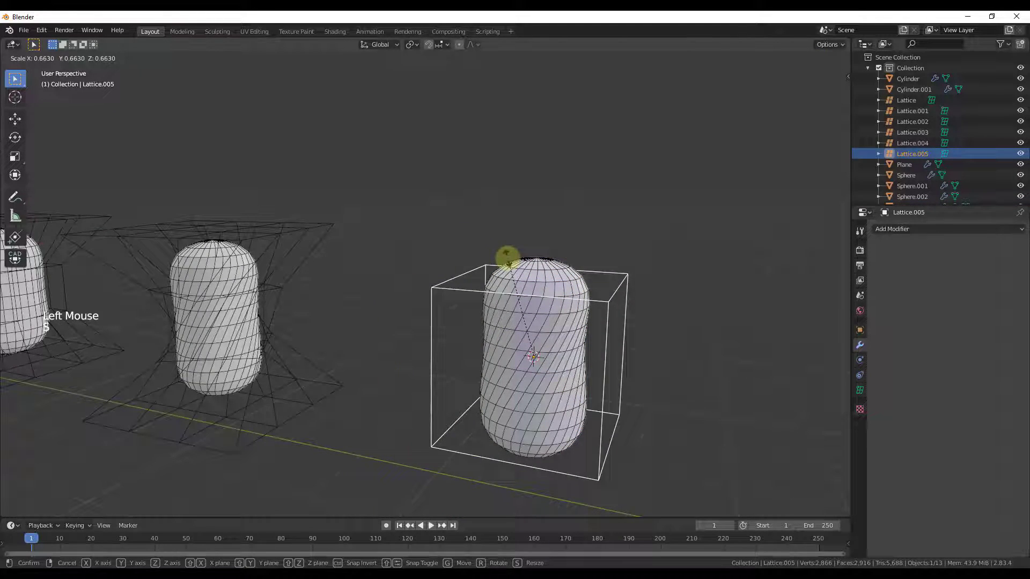
key("Tab")
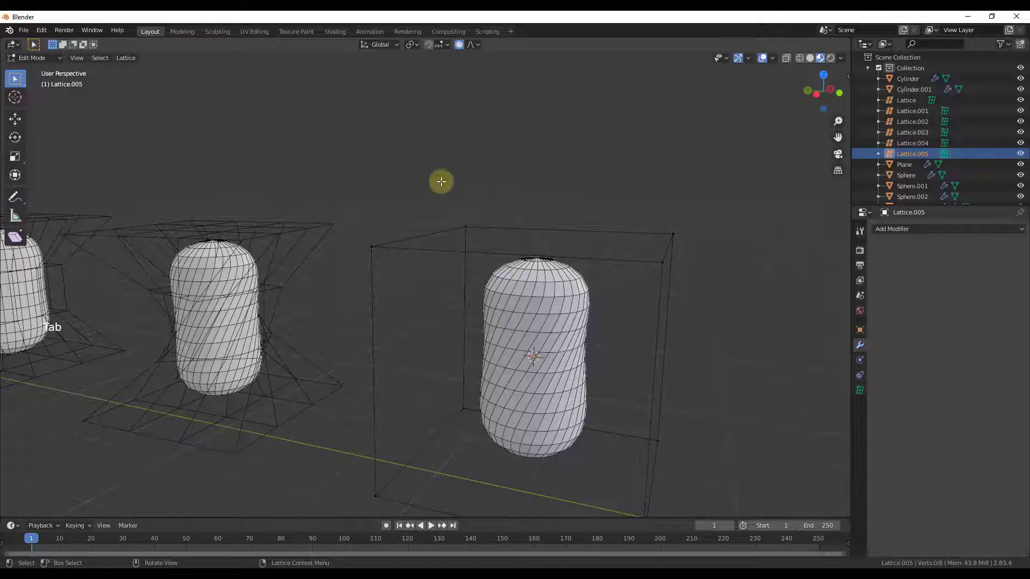
left_click(345, 183)
key("g")
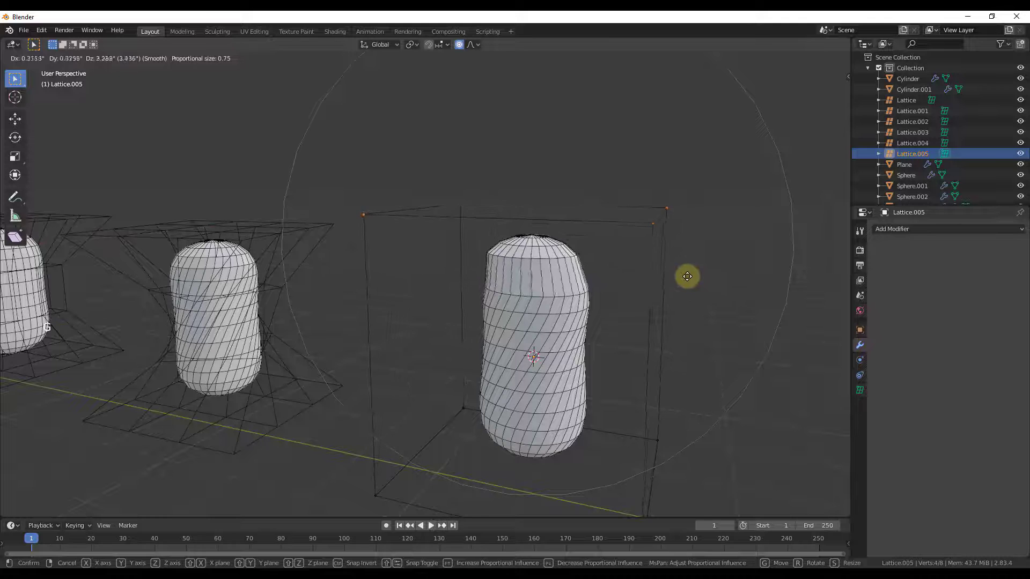
key("s")
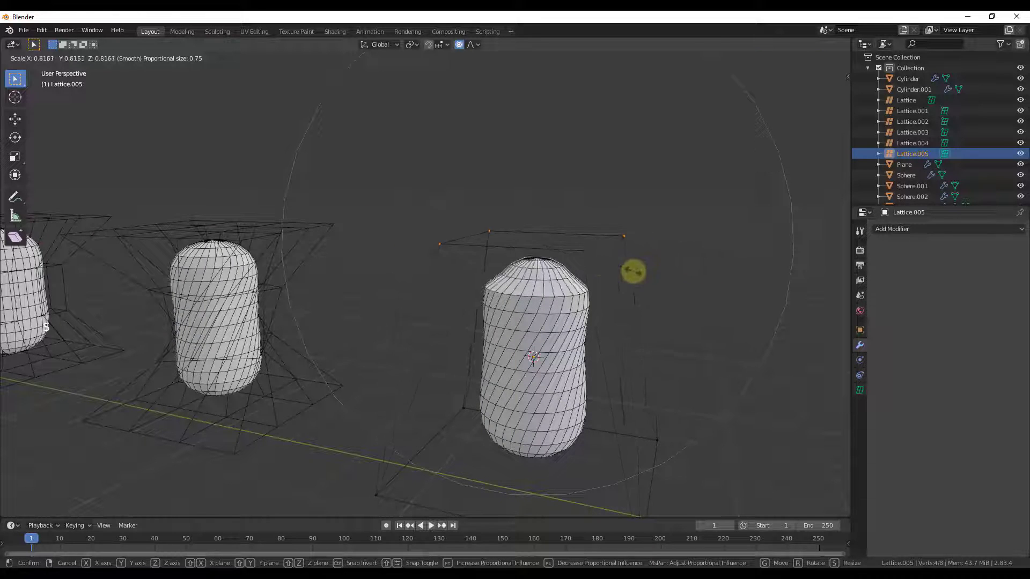